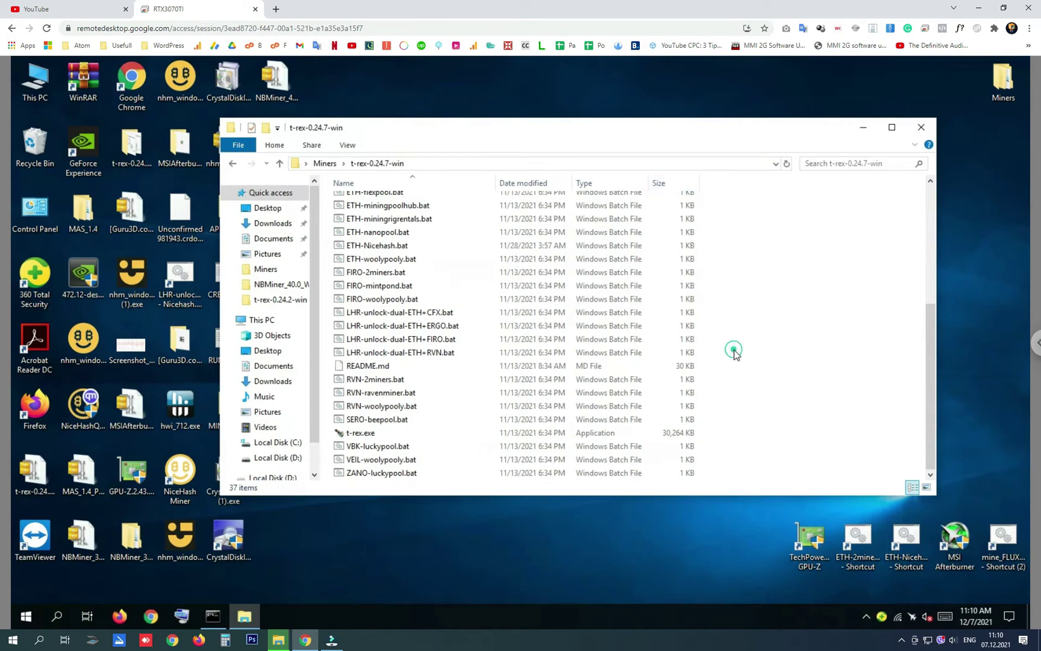
- Bring up the context menu on ETH-2miners.bat in the miner folder listing
{"action": "scroll", "scroll_direction": "up", "scroll_amount": 3}
{"action": "right_click", "coordinate": [371, 270]}
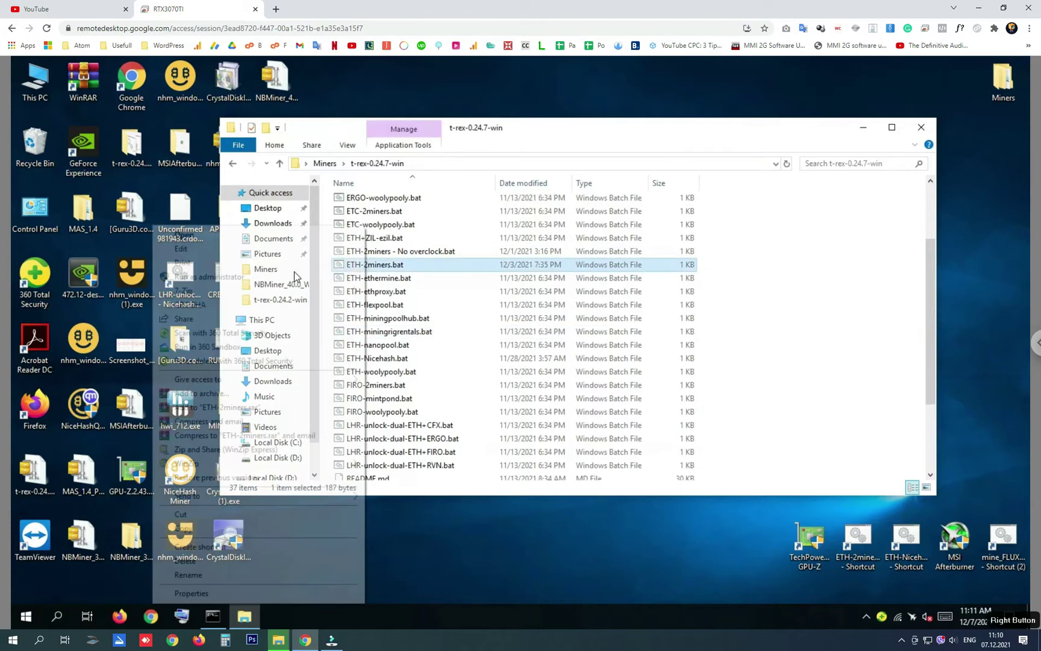
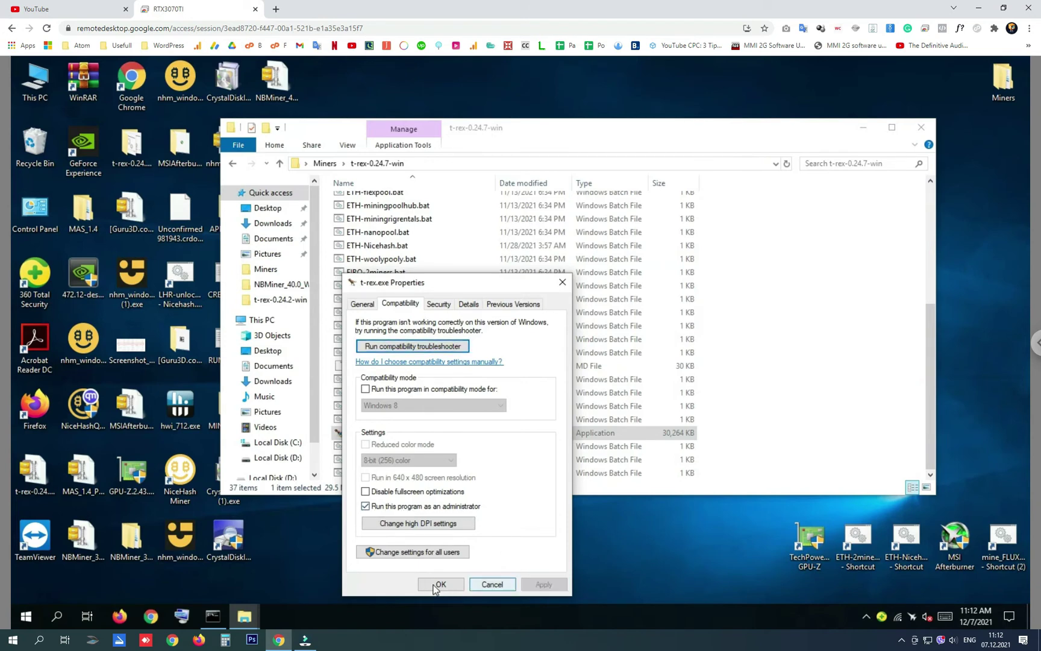
{"action": "scroll", "scroll_direction": "up", "scroll_amount": 3}
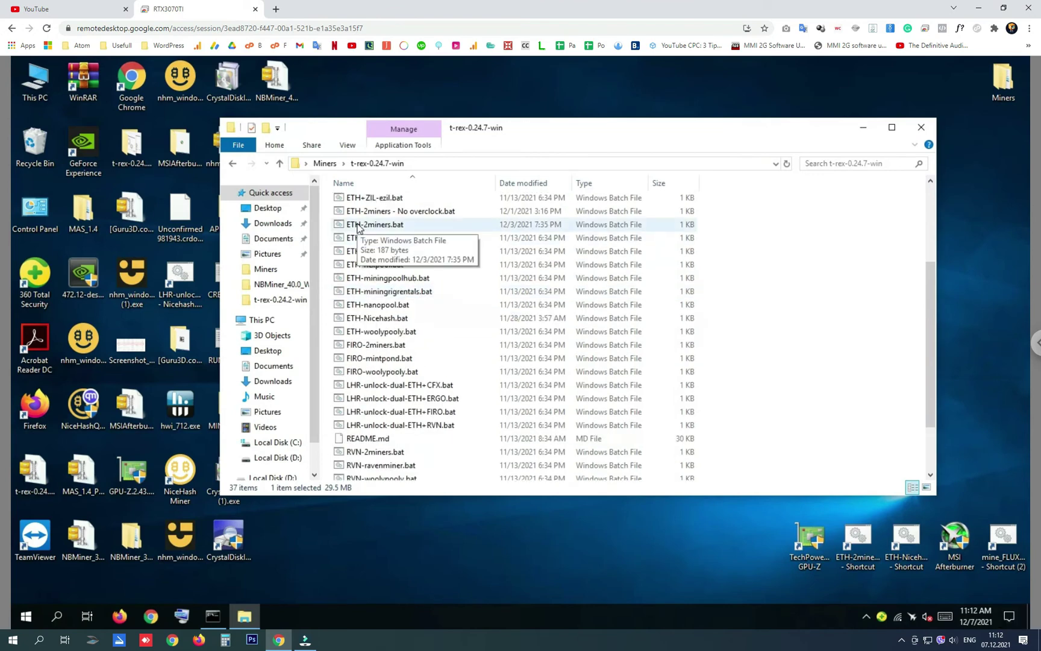